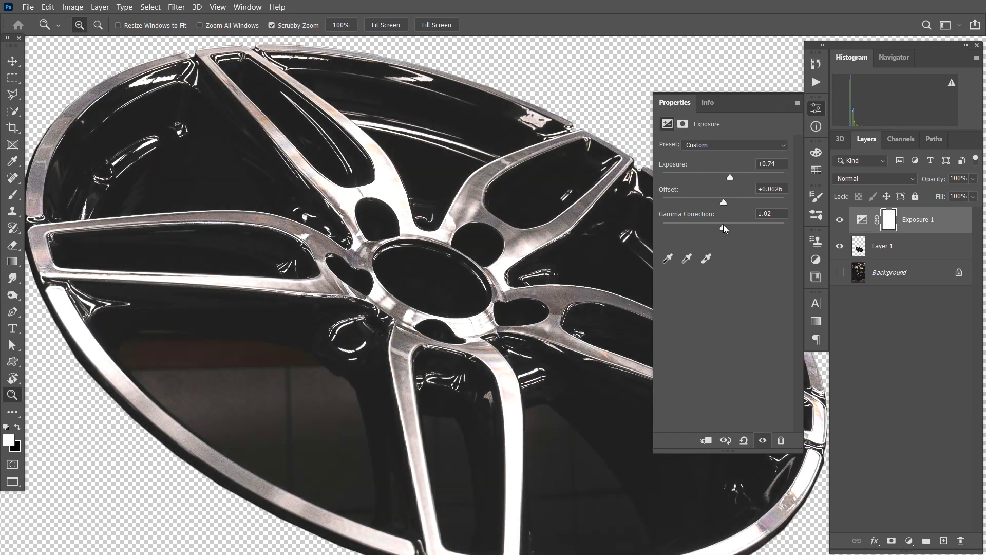
Add a Curves adjustment layer above Exposure and pan toward a spoke gap on Layer 1
key(space)
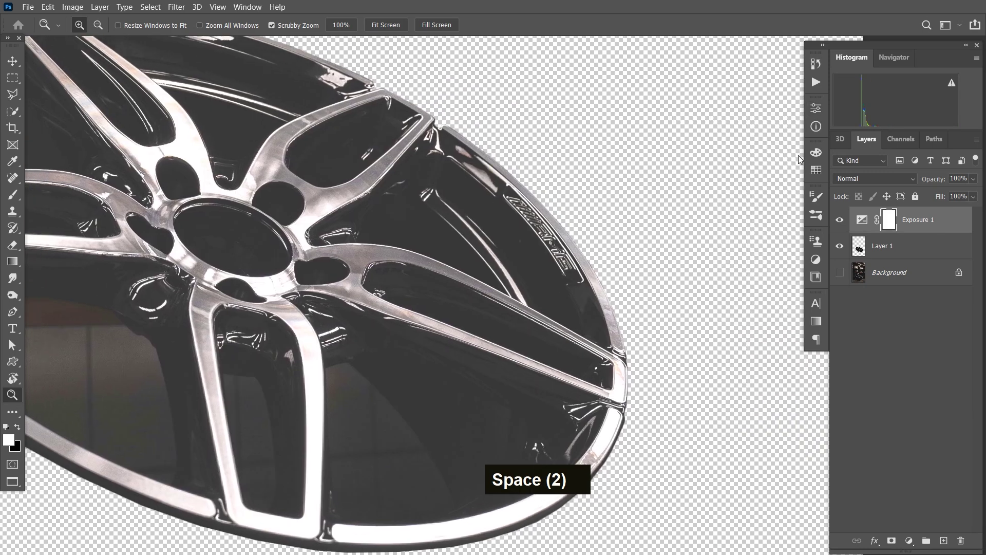
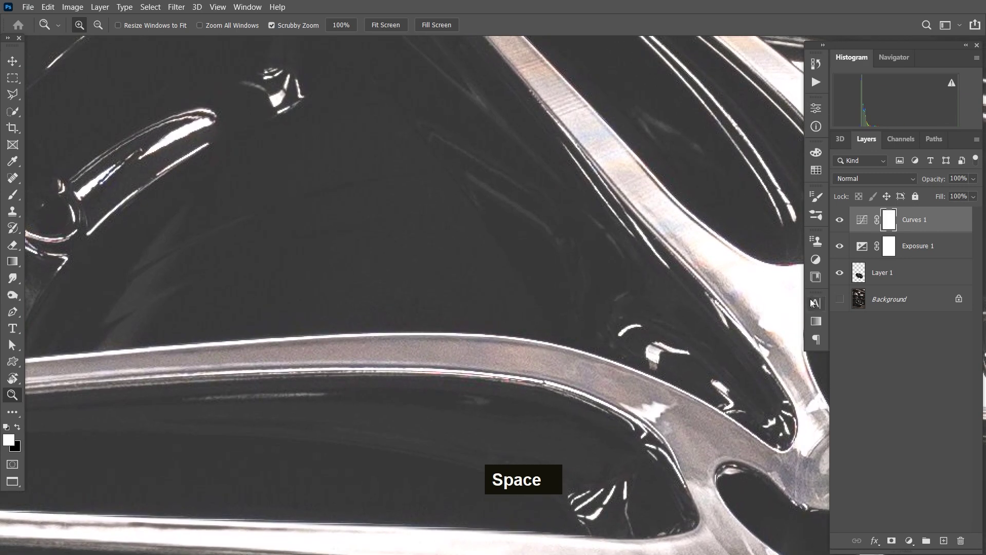
Turn the first traced spoke-gap path into a selection smoothed 8, delete it to transparency and deselect
key(space)
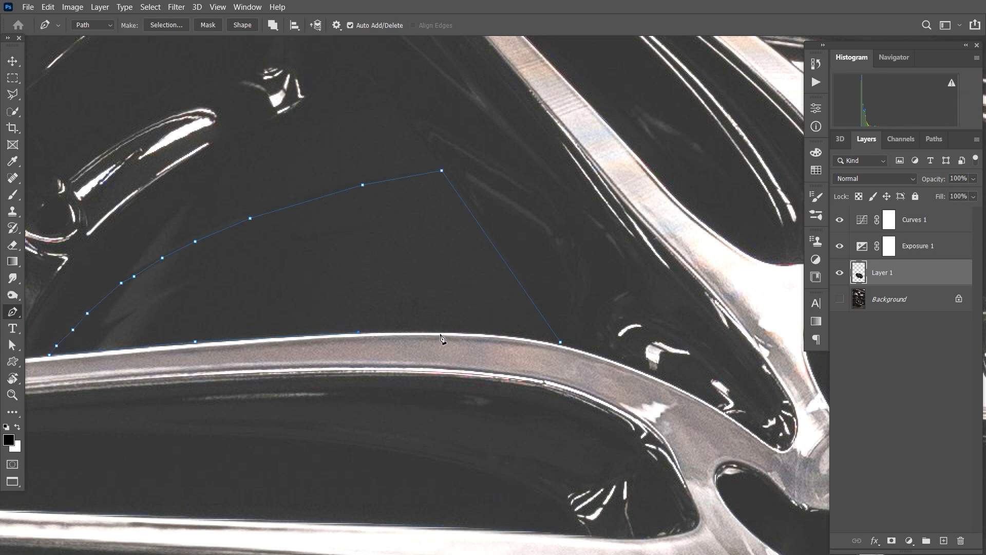
key(ctrl+Return)
text(m)
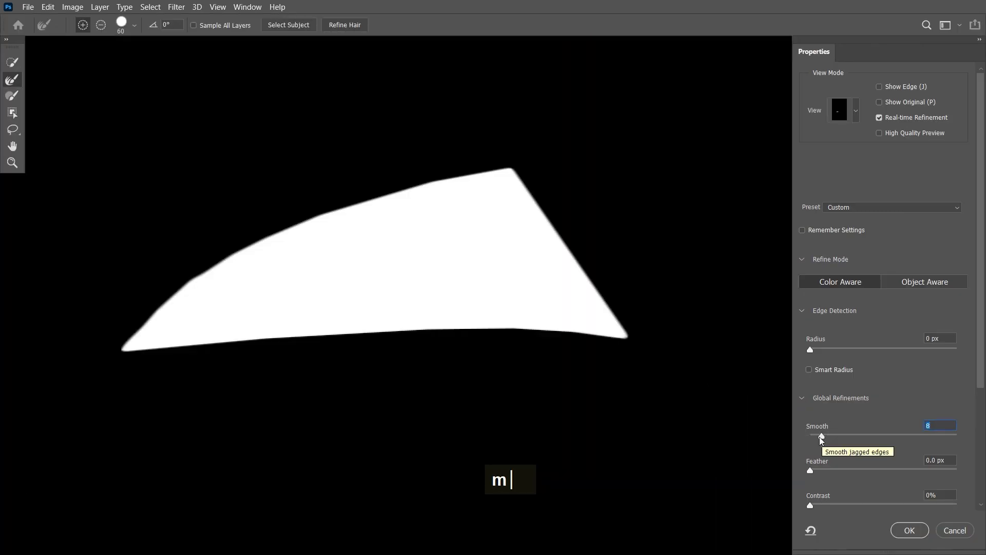
key(Return)
key(Delete)
key(ctrl+d)
key(space)
Trace the long spoke gap along the rim with a Pen path, panning along its edge
key(z)
text(p)
double_click(713, 321)
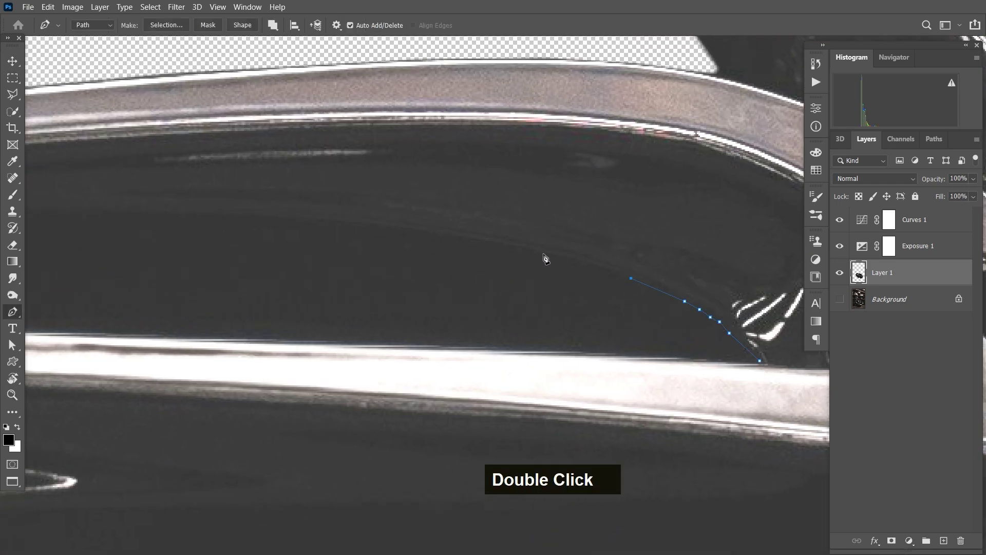
key(space)
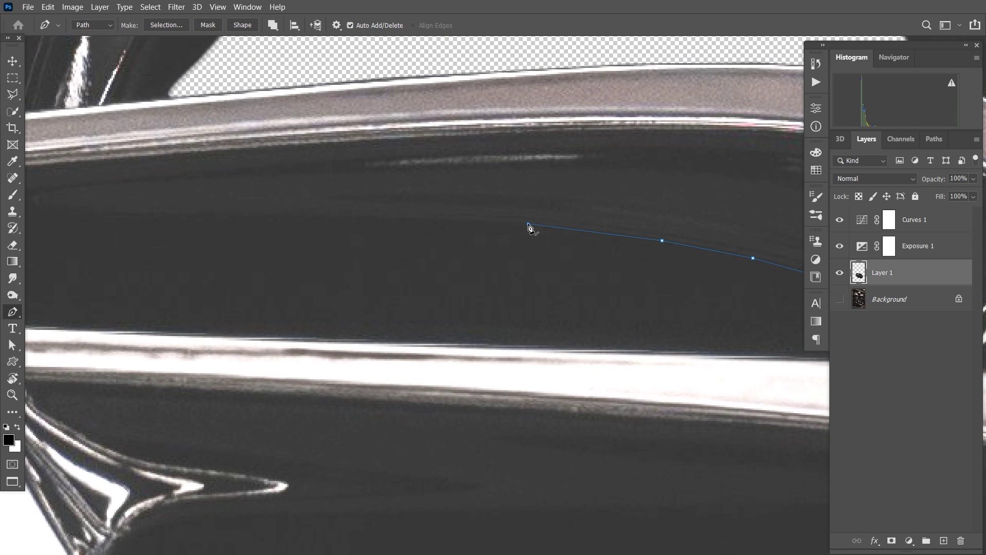
key(space)
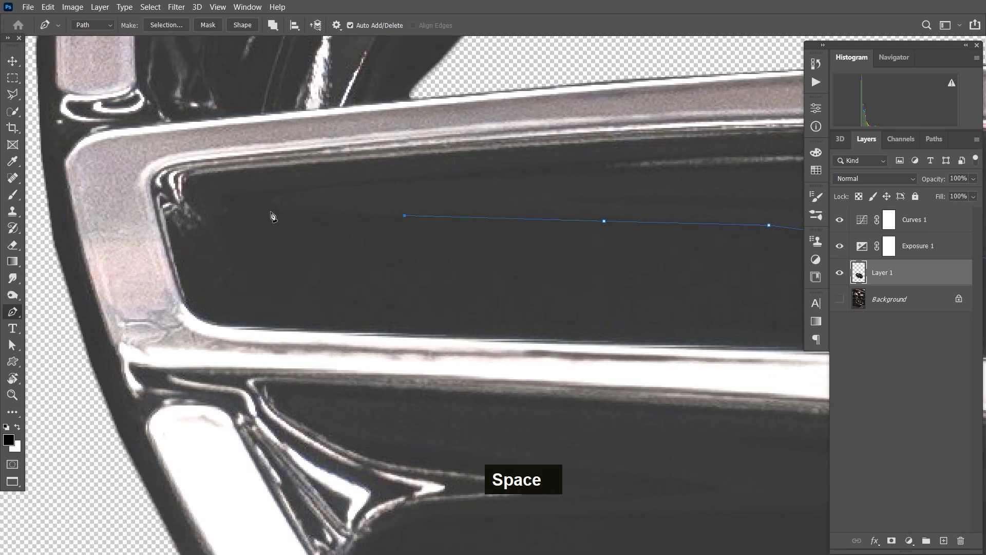
double_click(221, 217)
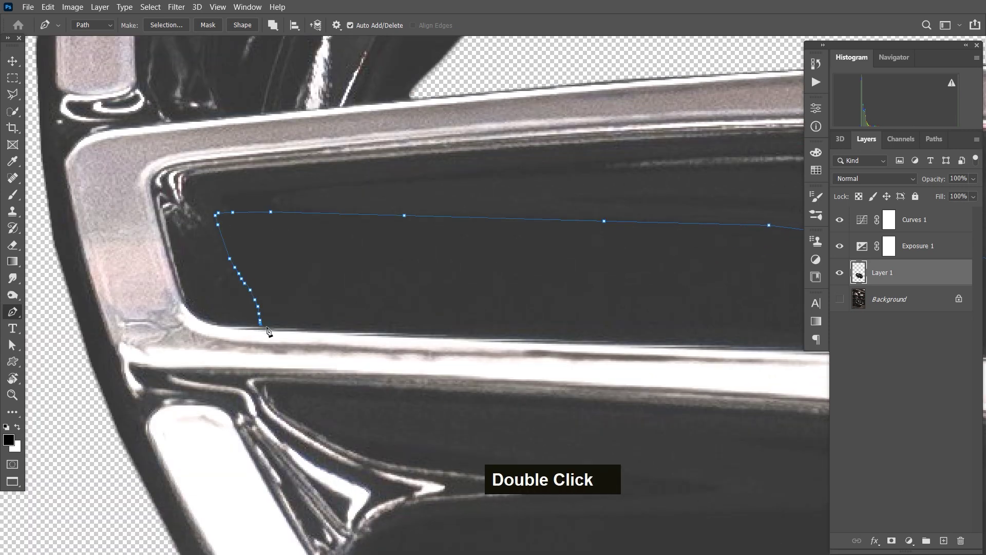
key(space)
key(space)
Convert the long-gap path to a selection, smooth it 5 in Select and Mask, then deselect
key(ctrl+Return)
key(m)
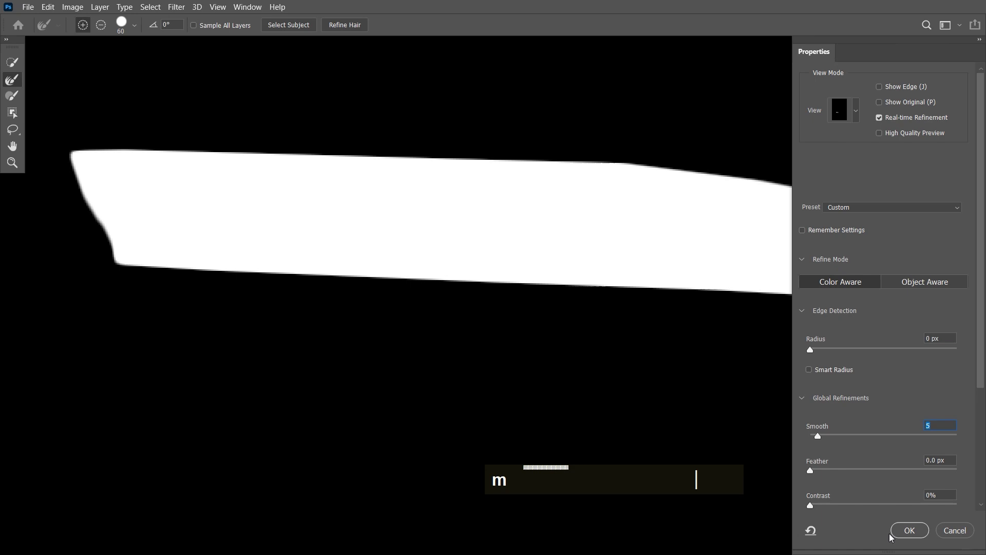
key(m)
key(ctrl+d)
key(space)
key(p)
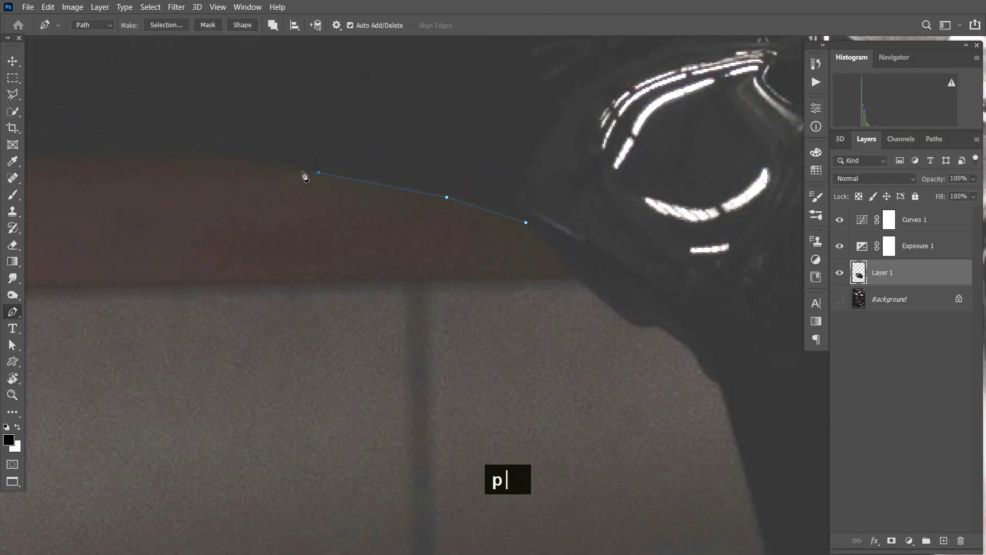
Lay Pen anchor points along the first edges of the wedge-shaped spoke gap
key(space)
key(space)
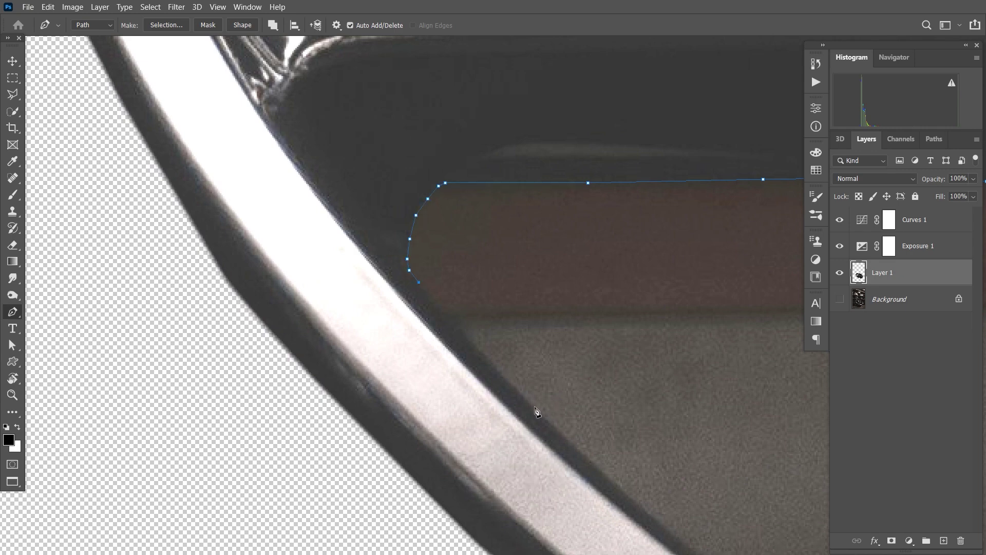
double_click(600, 280)
key(space)
key(space)
double_click(620, 251)
key(space)
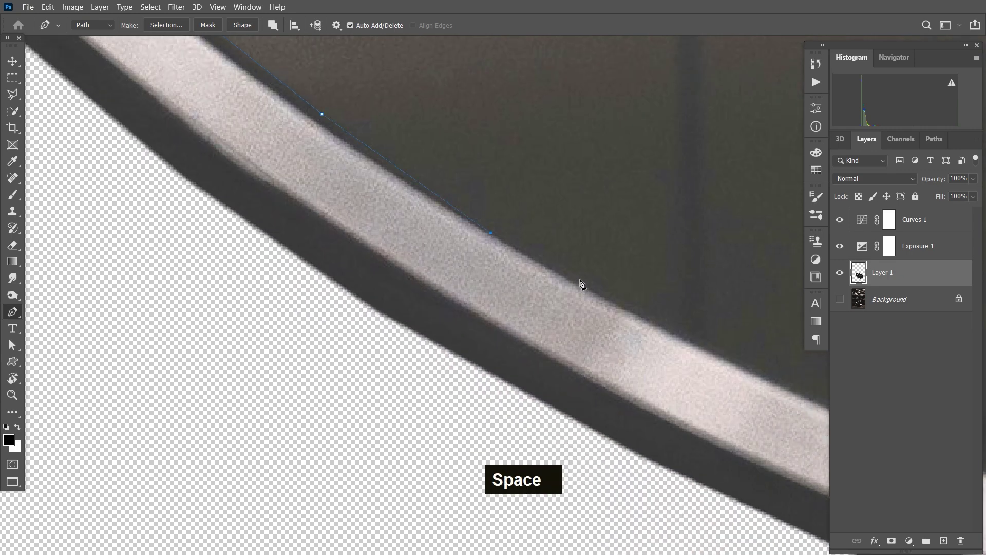
key(space)
double_click(594, 246)
key(space)
key(space)
double_click(572, 229)
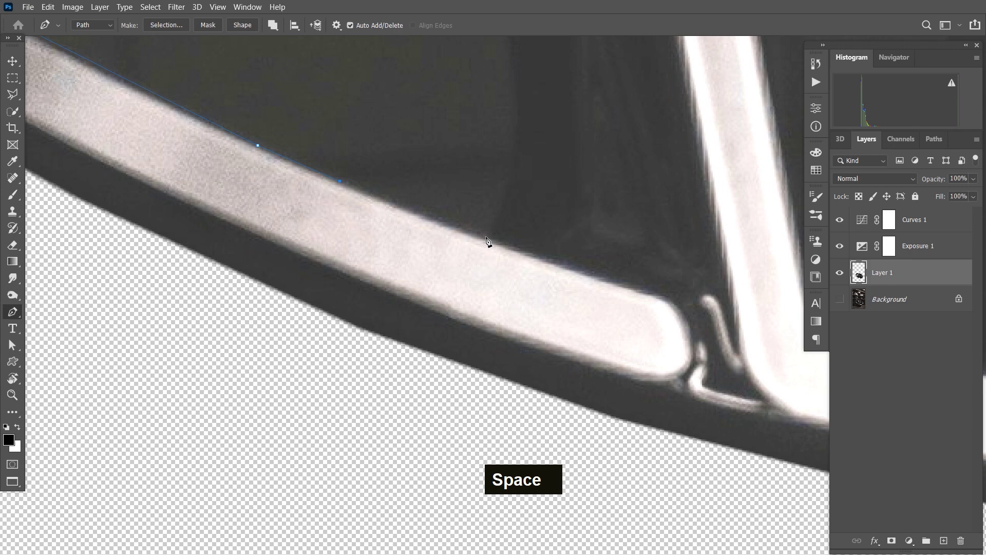
Undo stray anchors and finish closing the wedge gap path, zooming out to view it
key(ctrl+z)
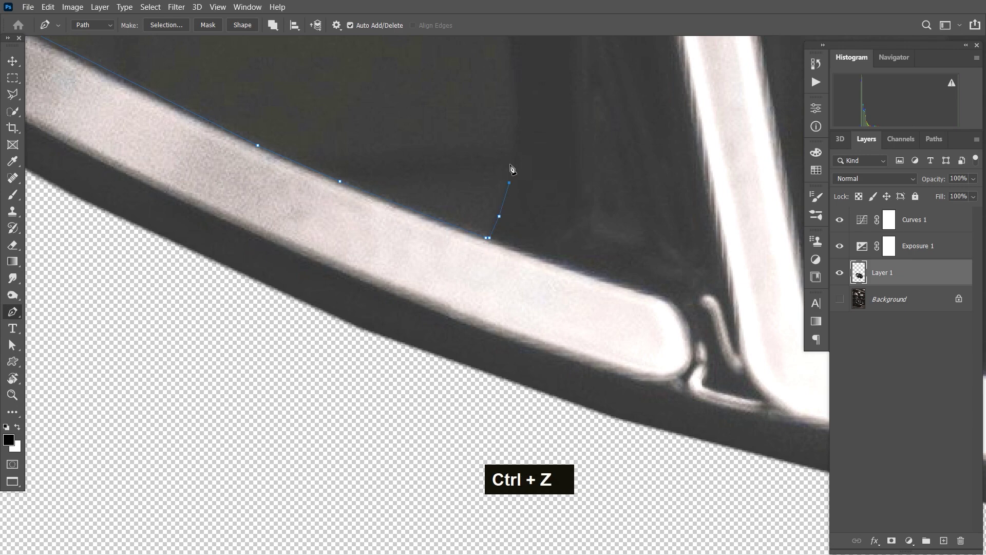
key(space)
key(space)
double_click(532, 157)
key(space)
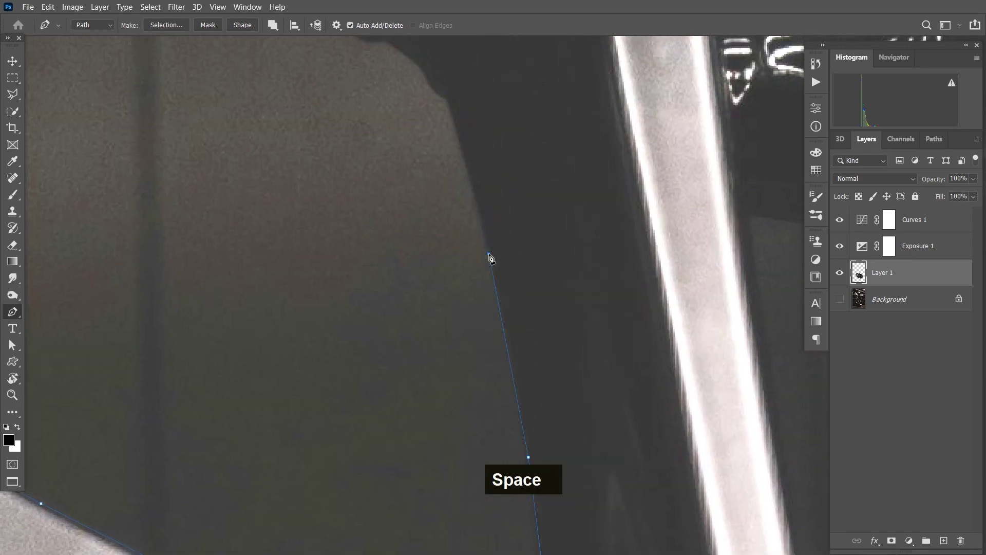
key(space)
double_click(507, 331)
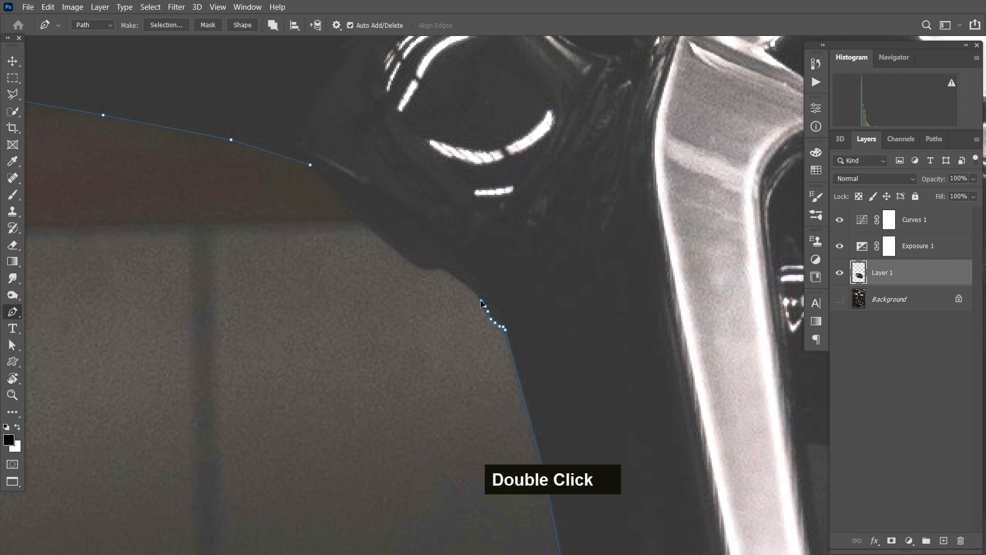
key(ctrl+z)
key(ctrl+-)
key(ctrl+-)
Convert the wedge path to a selection smoothed 9, delete the gap to transparency and deselect
key(ctrl+Return)
key(m)
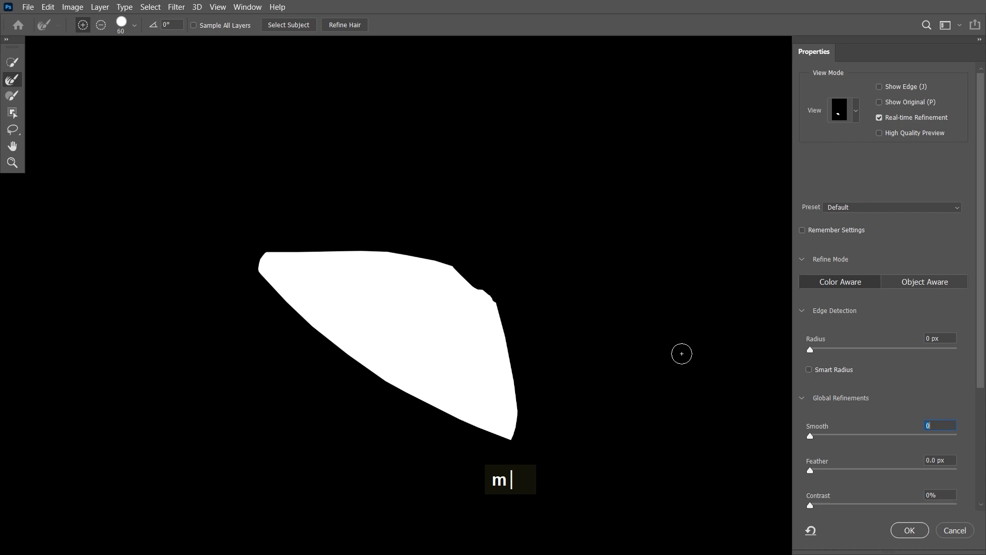
key(ctrl+=)
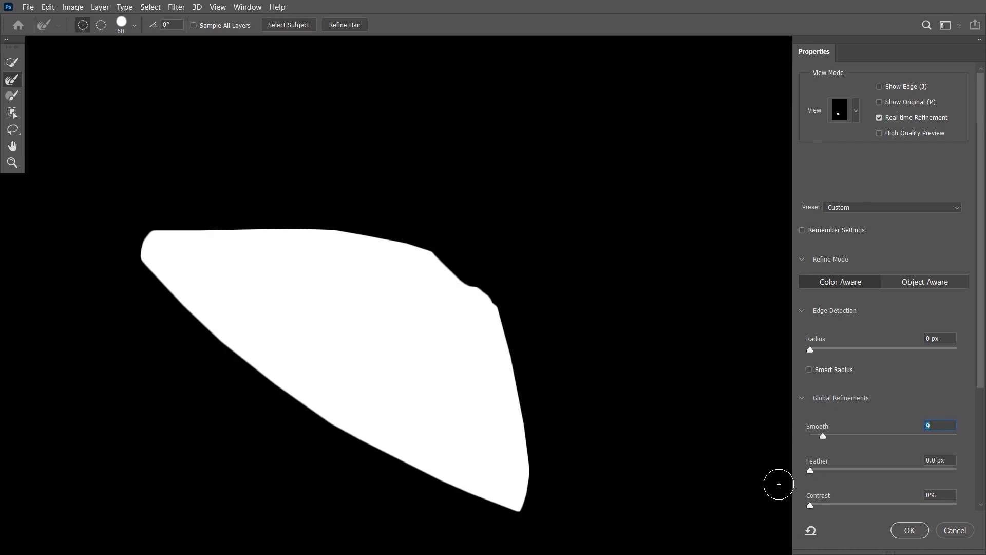
key(Delete)
key(ctrl+d)
key(space)
key(z)
key(space)
Trace the narrow gap beside the lower rim with a Pen path
key(p)
key(p)
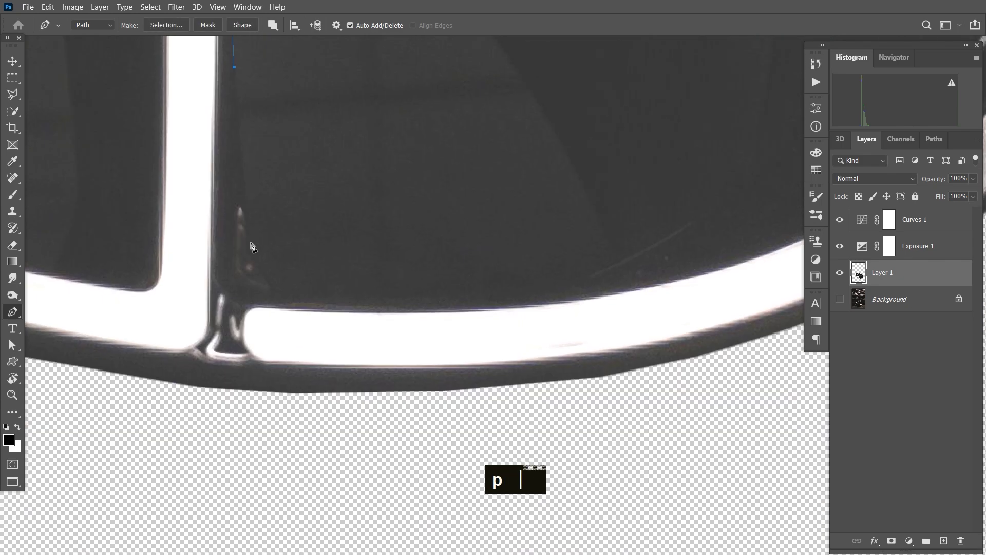
double_click(260, 273)
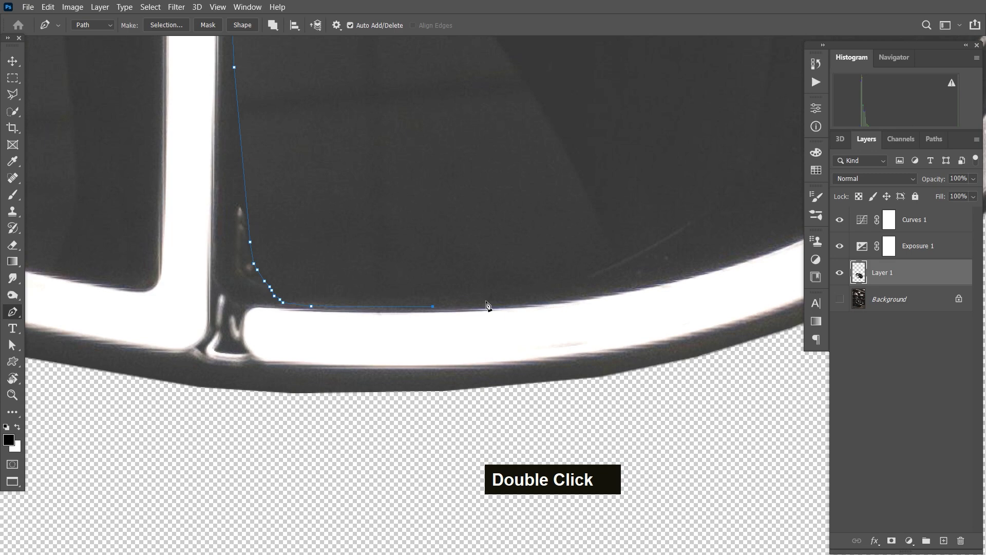
key(space)
key(space)
Load the narrow-gap path as a selection and bring it into Select and Mask for smoothing
key(ctrl+-)
key(ctrl+Return)
key(m)
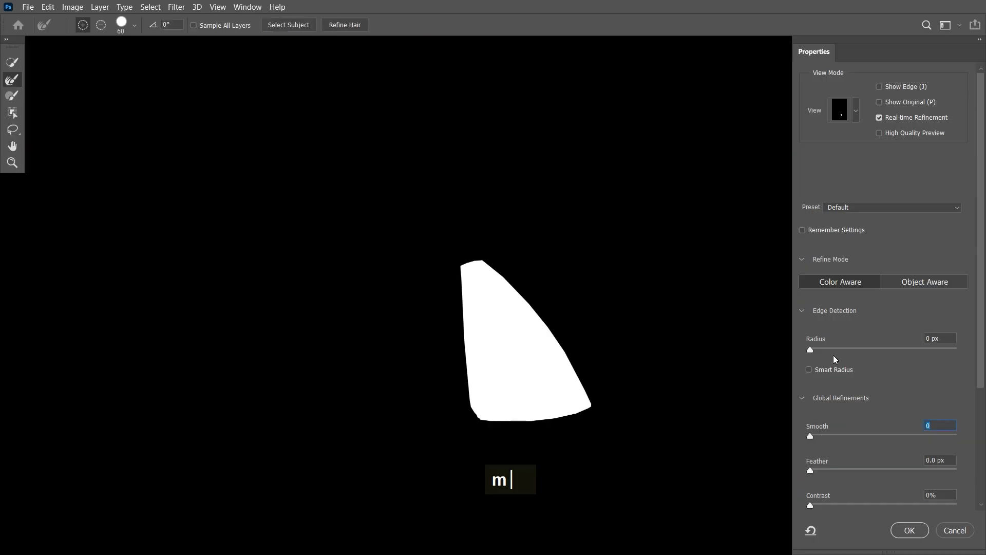
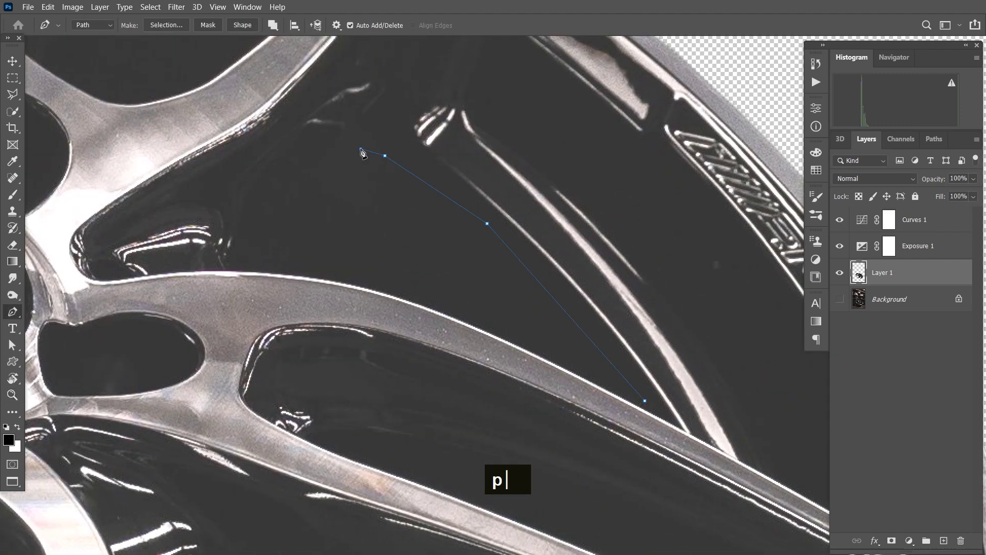
Finish the path around the gap beside the embossed lettering and turn it into a selection
double_click(285, 159)
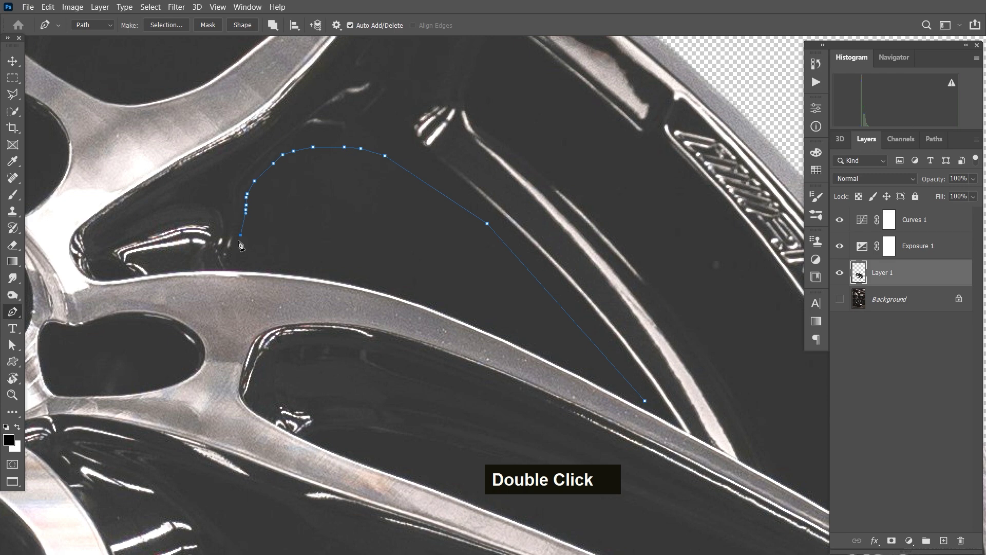
key(ctrl+z)
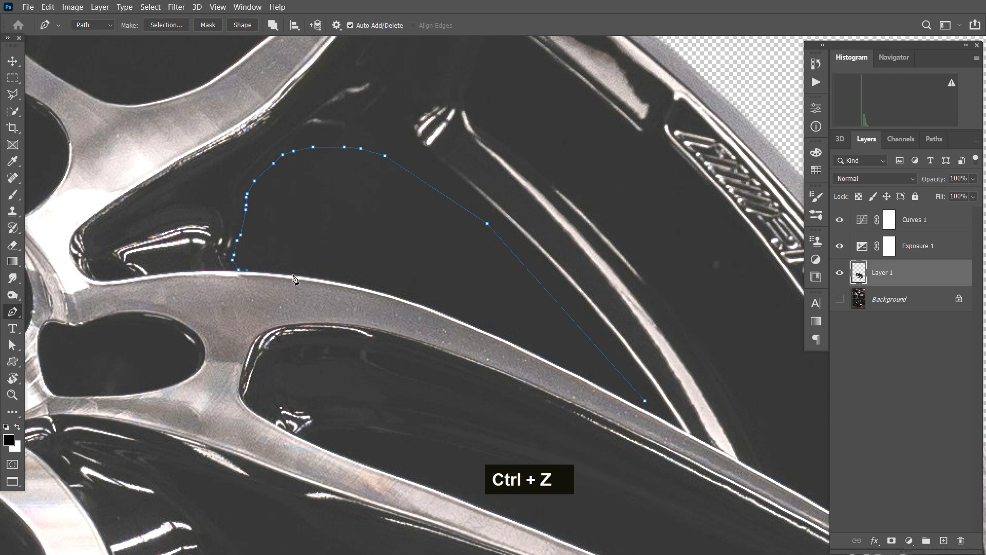
key(space)
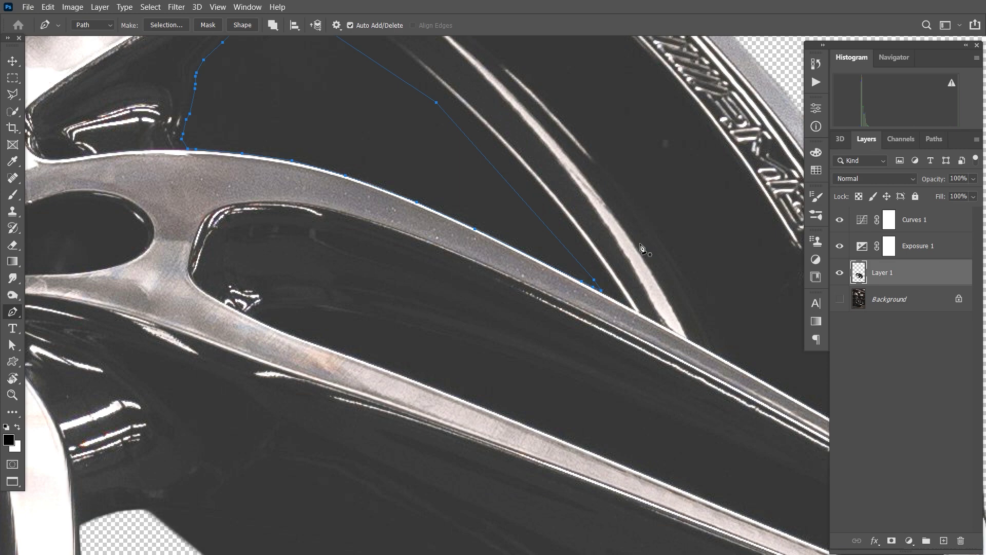
key(space)
key(ctrl+Return)
Smooth the selection 9, delete the gap from the wheel layer, deselect and zoom out
text(m)
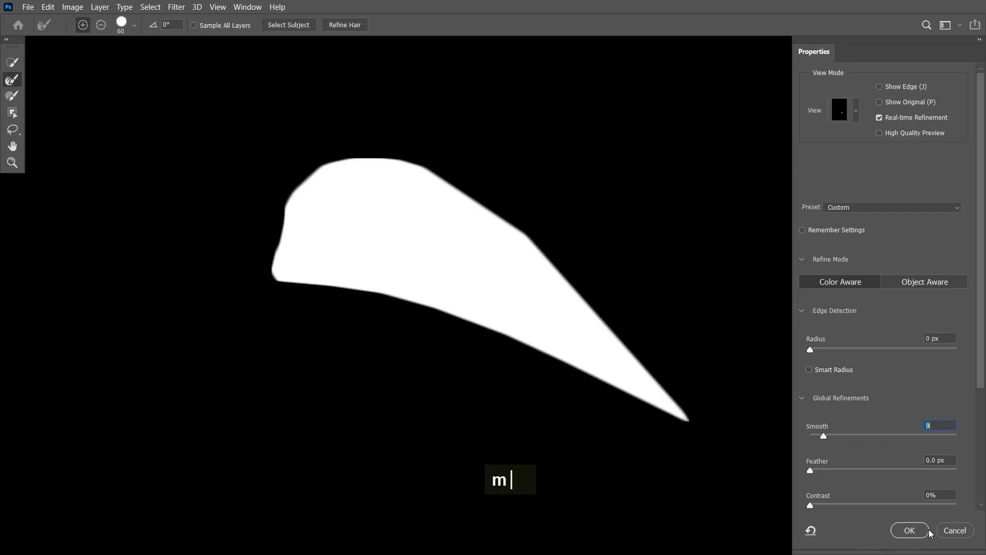
text(m)
key(ctrl+-)
key(ctrl+-)
key(ctrl+d)
key(space)
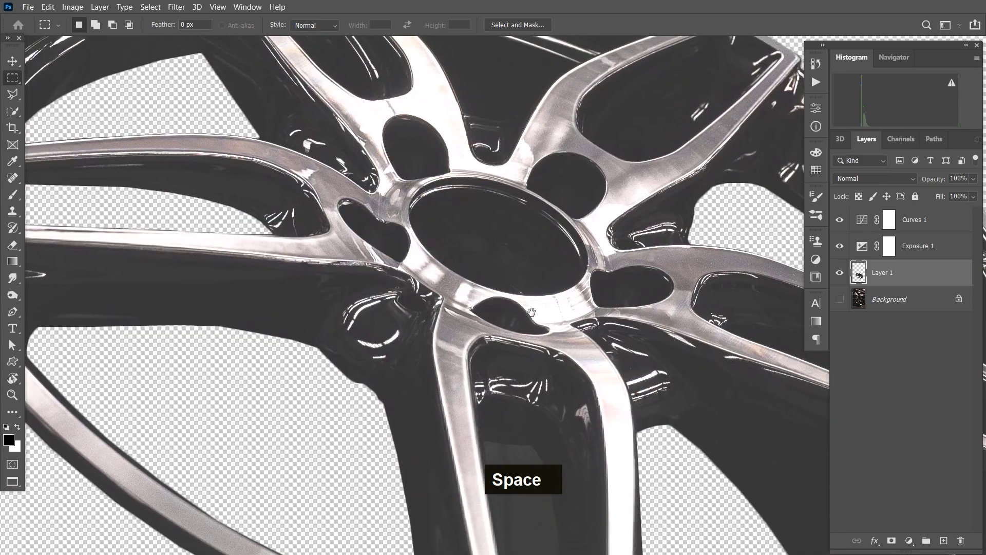